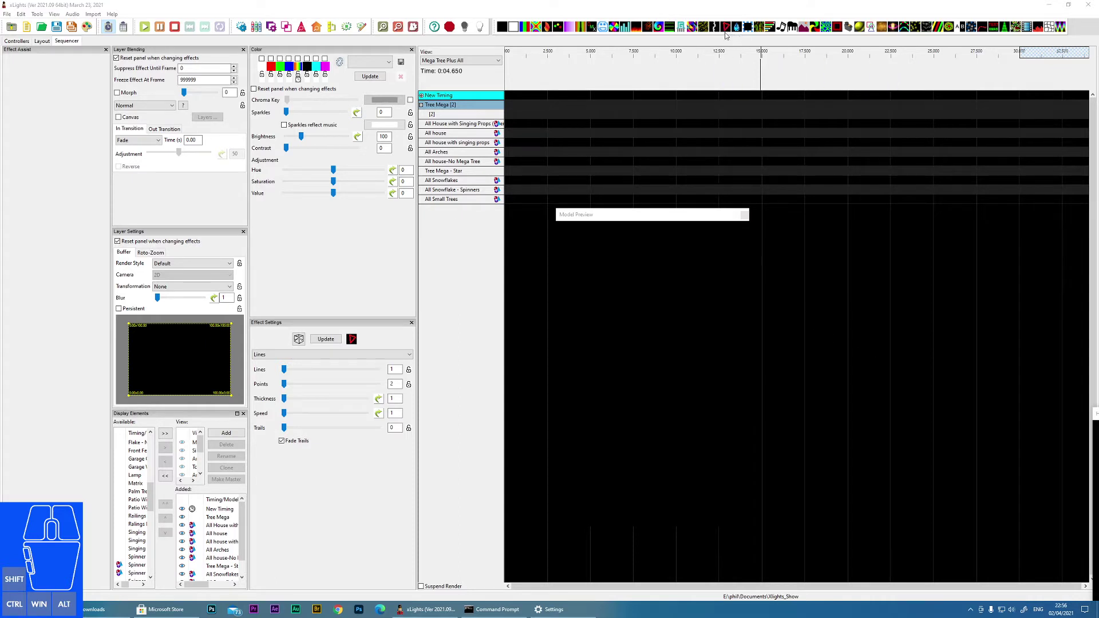
Drop a Lines effect onto the Tree Mega row near the sequence start.
left_click_drag(508, 48, 574, 108)
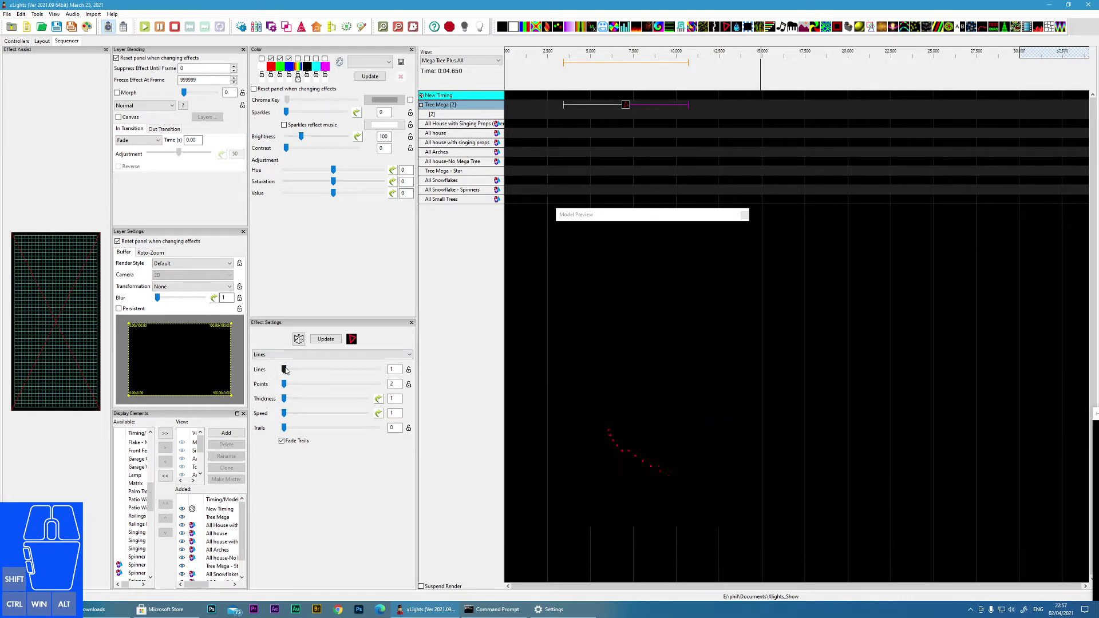
Set the Lines effect to 3 lines with 3 points each, bending into zigzags.
left_click_drag(285, 373, 297, 377)
left_click_drag(285, 389, 284, 388)
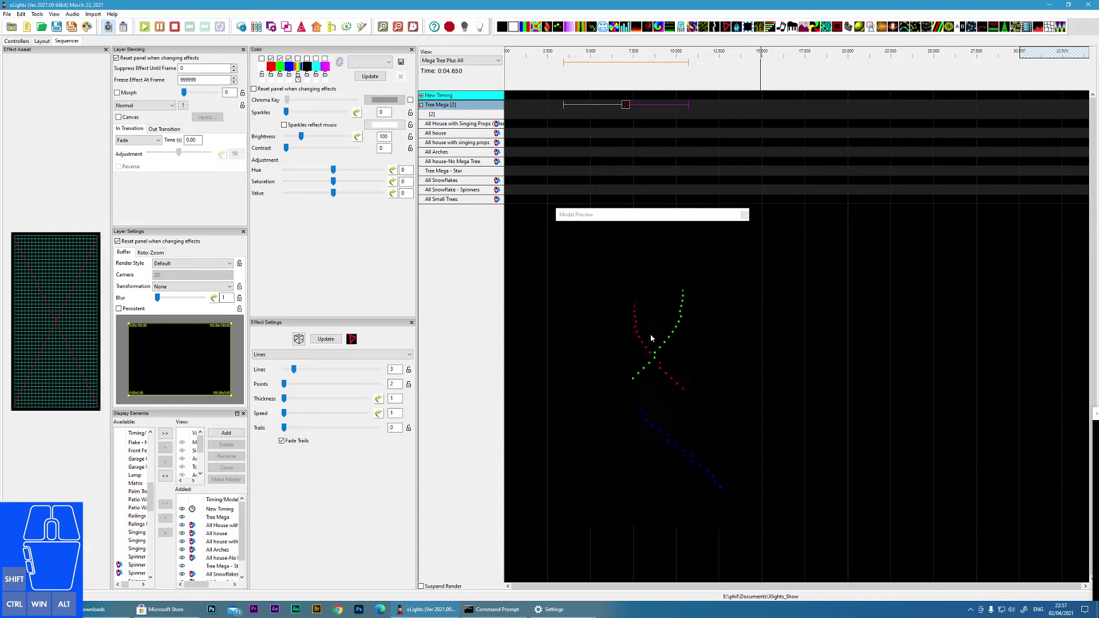
left_click_drag(285, 388, 293, 390)
left_click(287, 389)
left_click(285, 384)
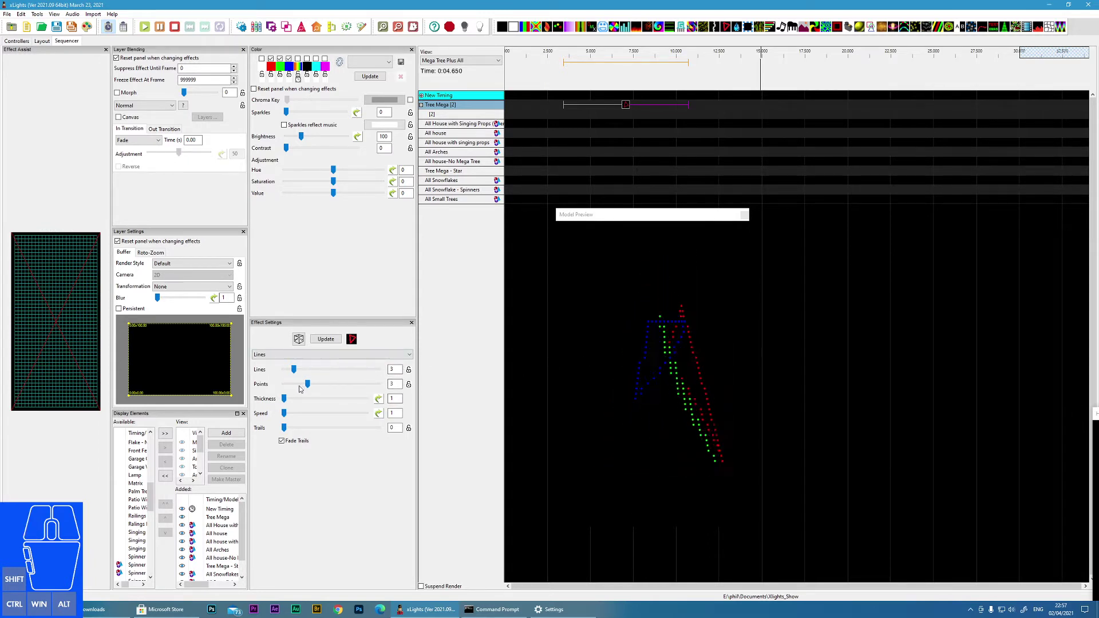
left_click(308, 390)
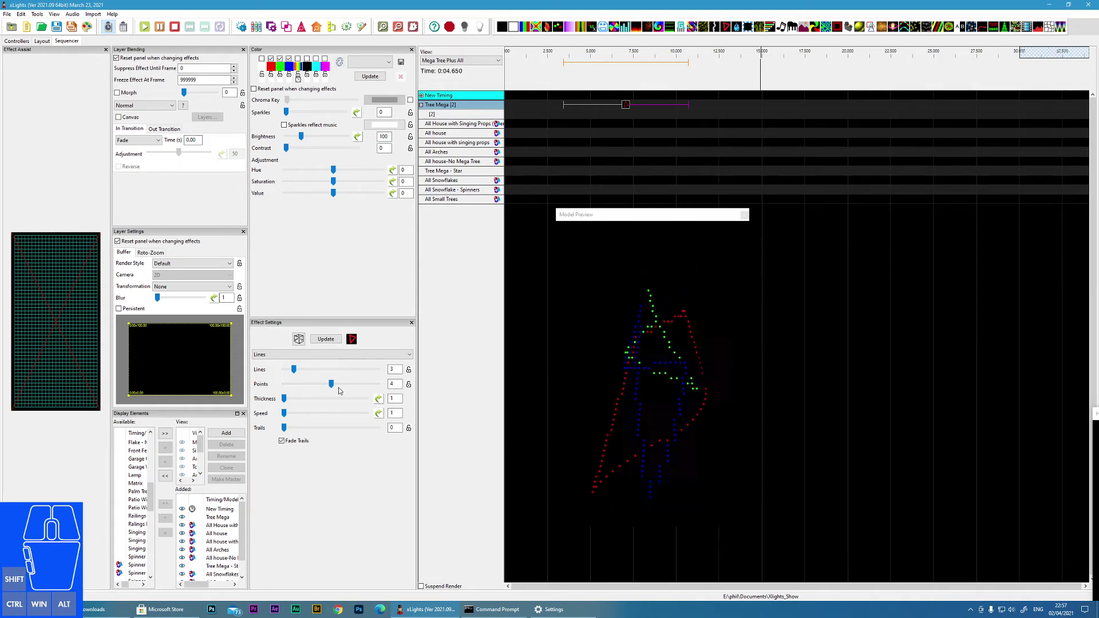
left_click_drag(334, 381, 331, 387)
left_click(342, 385)
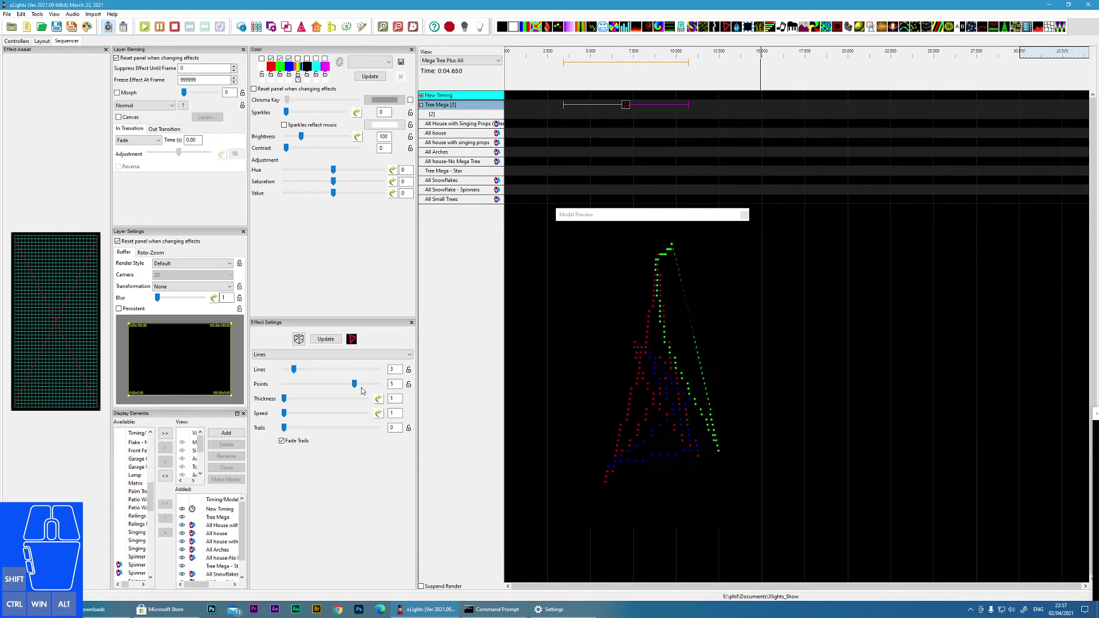
left_click_drag(351, 390, 324, 390)
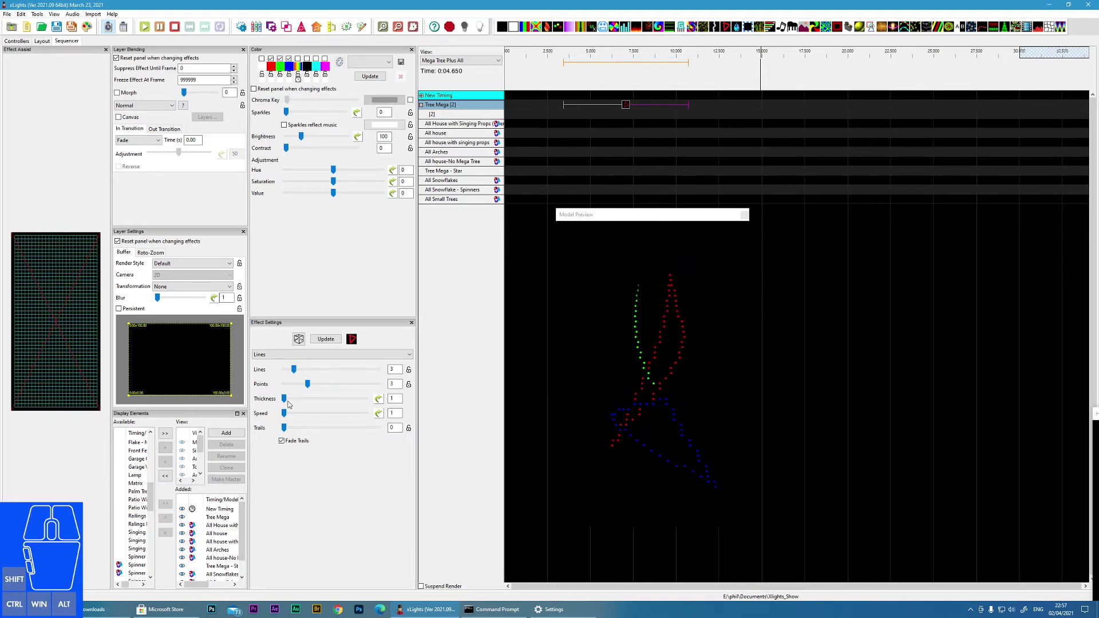
Thicken the lines and leave Fade Trails enabled after toggling it off and on.
left_click_drag(284, 404, 303, 402)
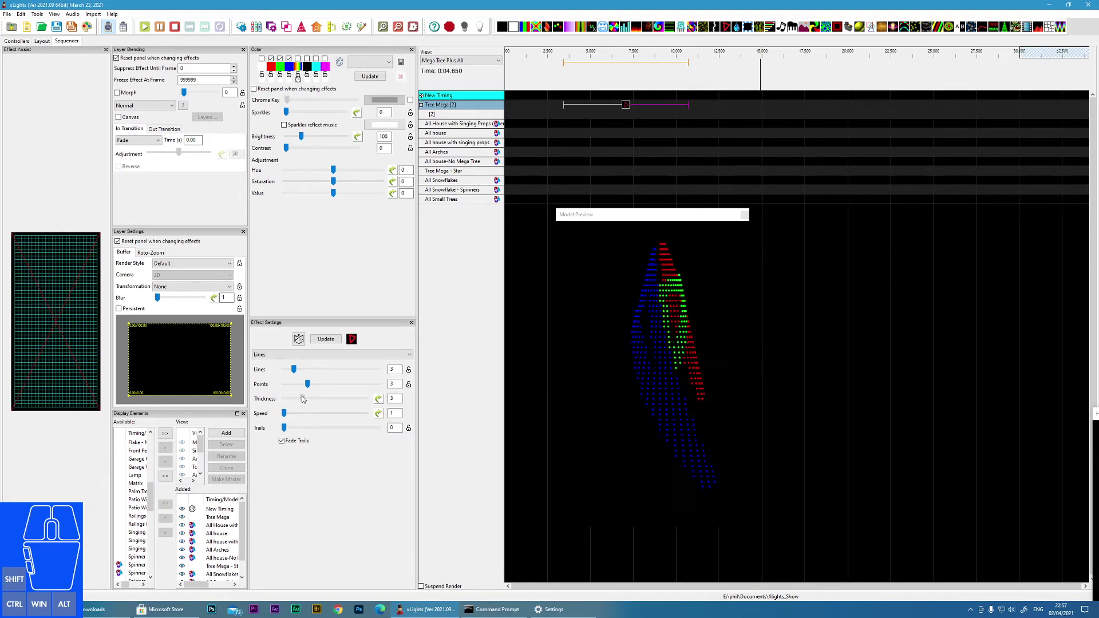
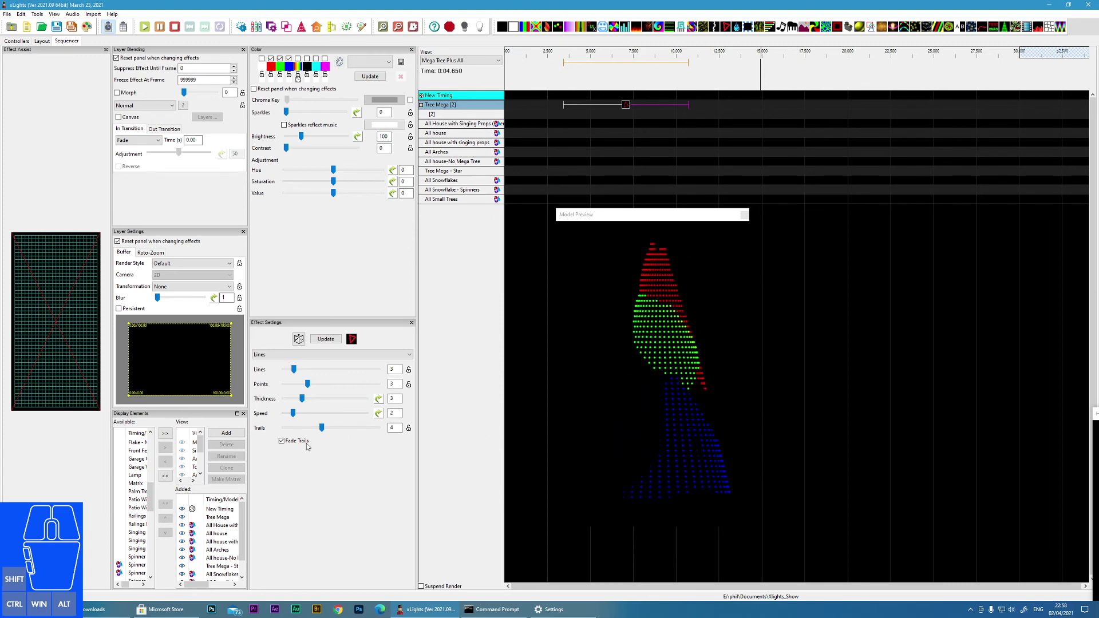
left_click(284, 447)
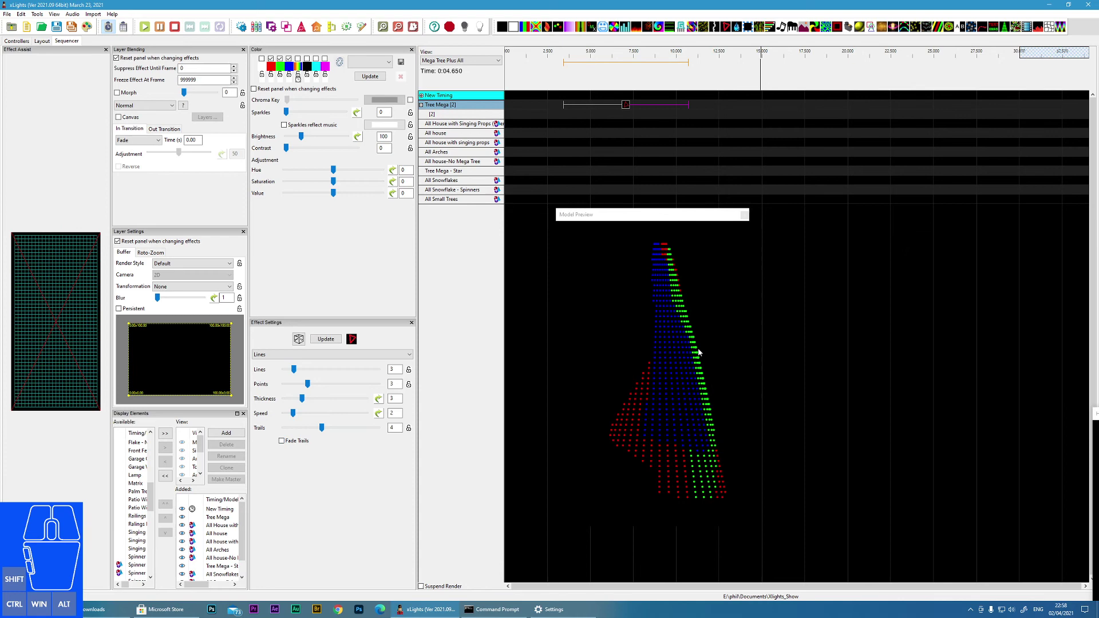
left_click(288, 444)
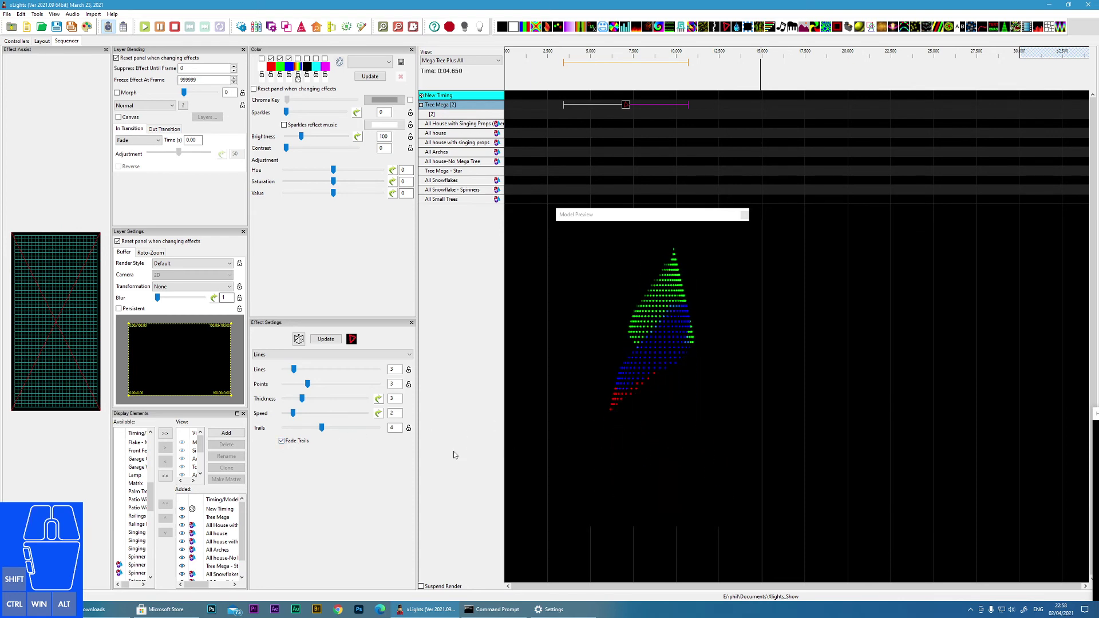